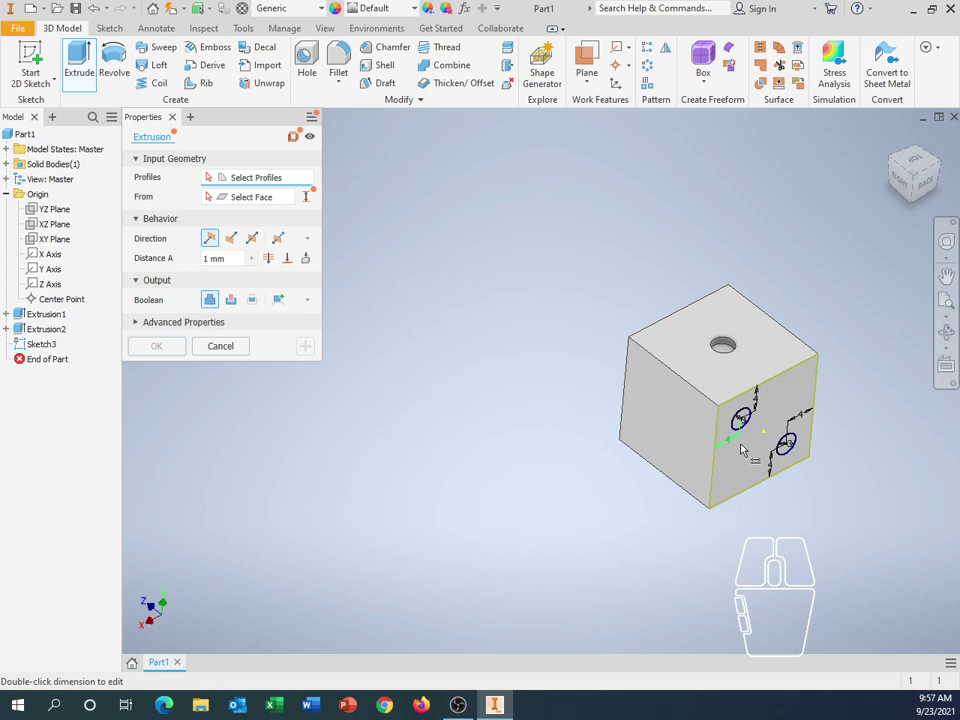
# Select both sketch circles as extrusion profiles, deselecting the surrounding face region picked by mistake.
pyautogui.scroll(-3)
pyautogui.scroll(3)
pyautogui.scroll(-3)
pyautogui.scroll(3)
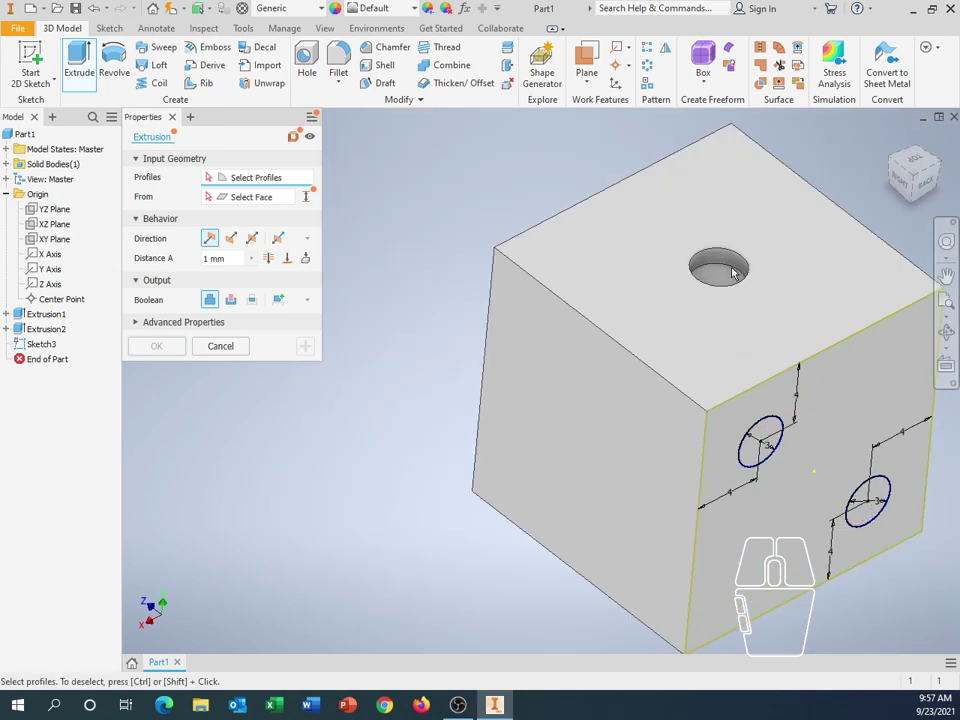
pyautogui.middleClick(798, 468)
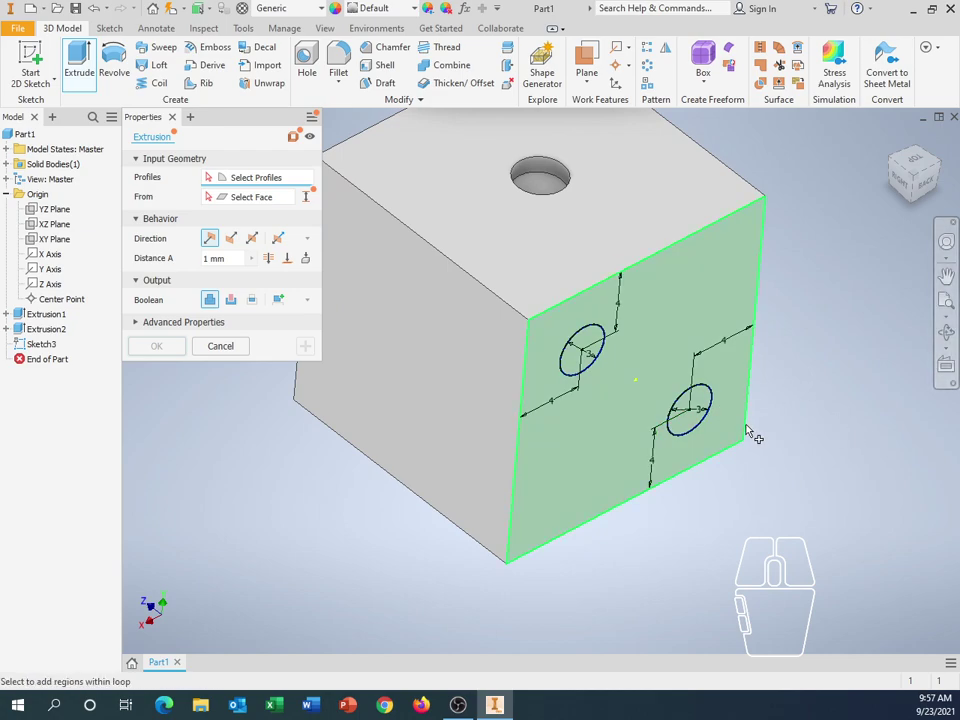
pyautogui.scroll(-3)
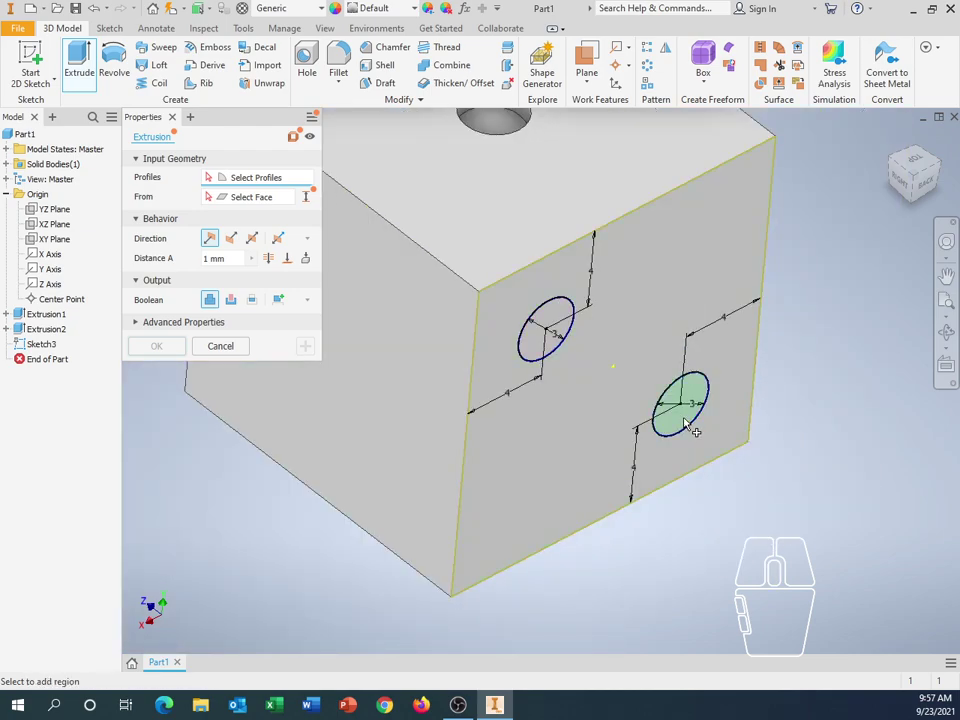
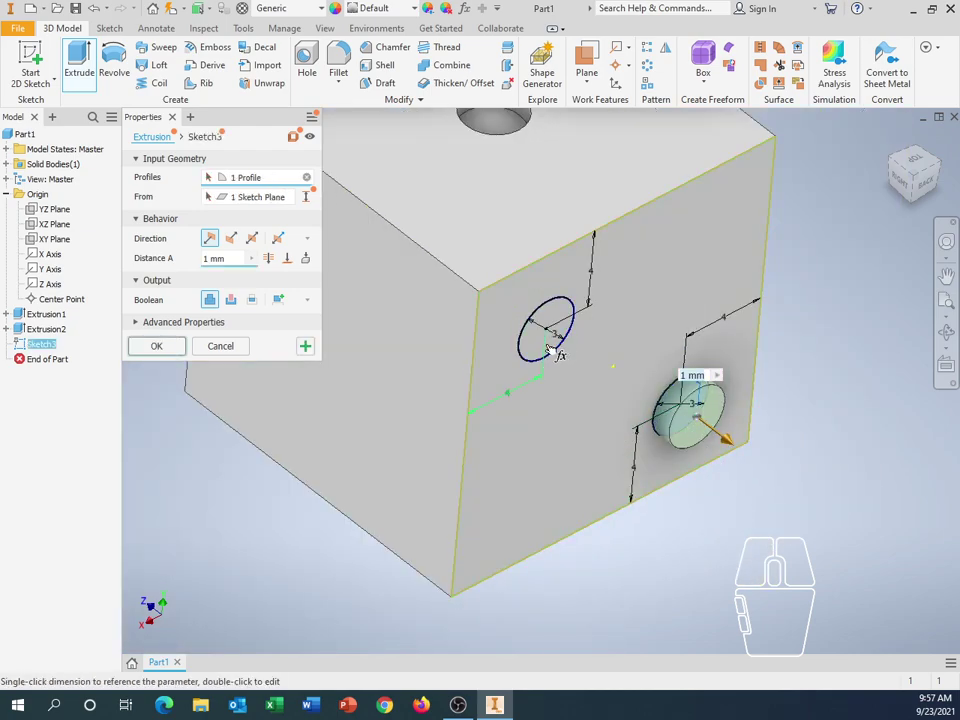
pyautogui.click(534, 342)
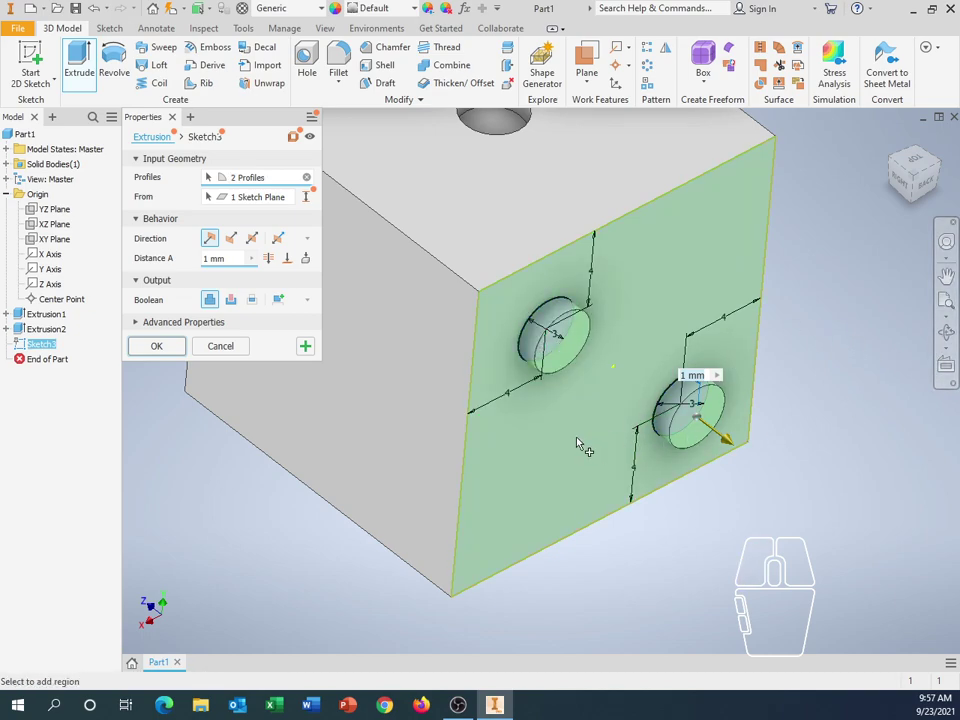
pyautogui.click(567, 446)
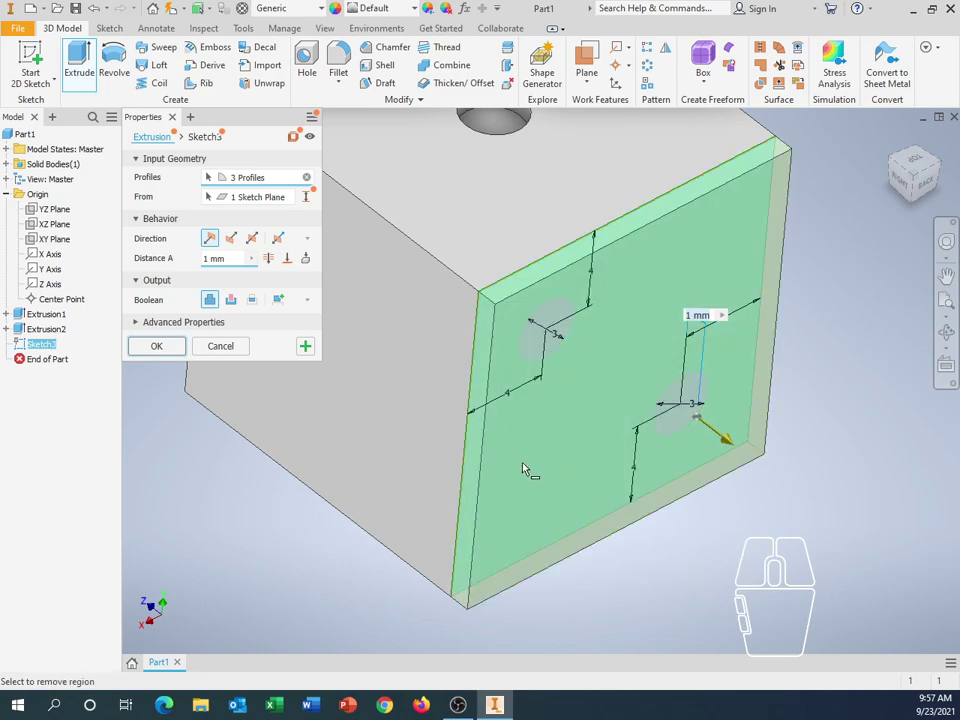
pyautogui.click(530, 472)
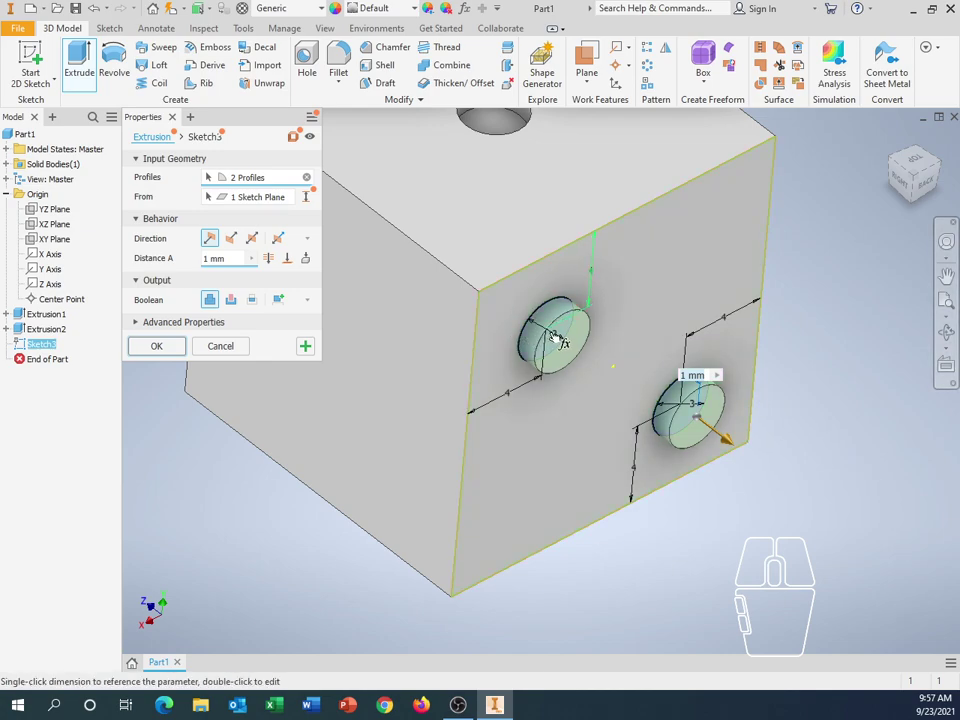
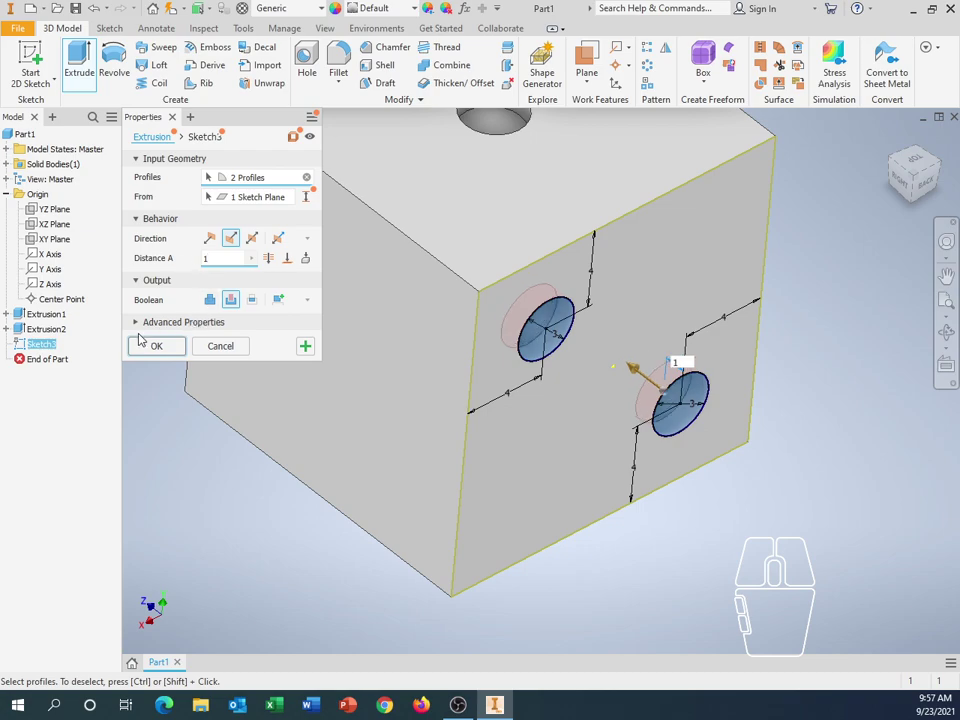
# Confirm Extrusion3 as a cut, leaving two 1 mm deep holes in the cube's side face.
pyautogui.click(154, 348)
pyautogui.scroll(-3)
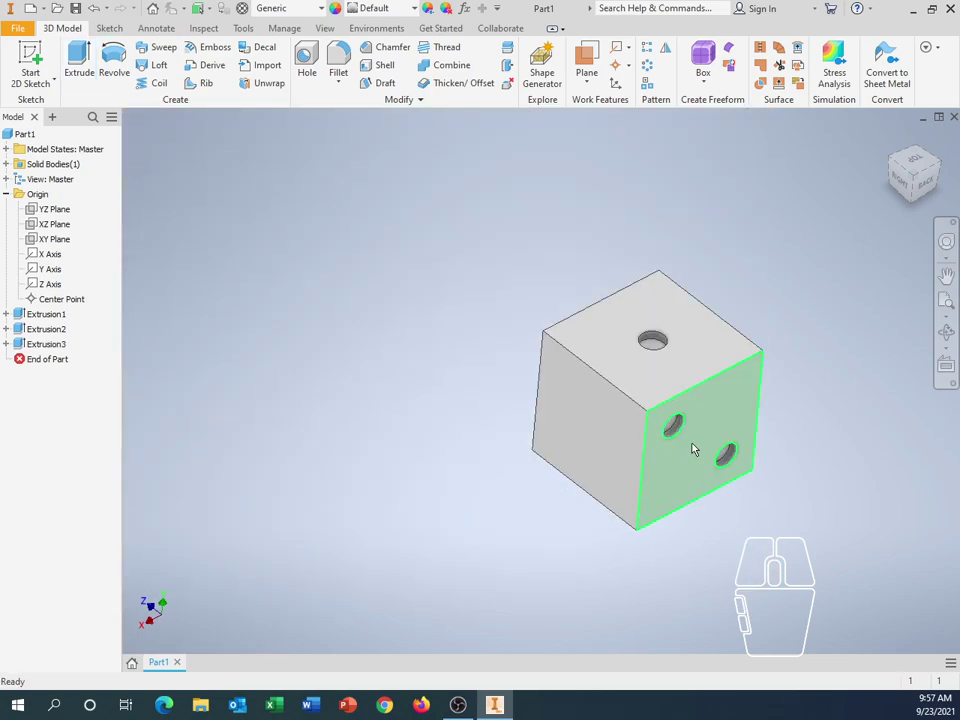